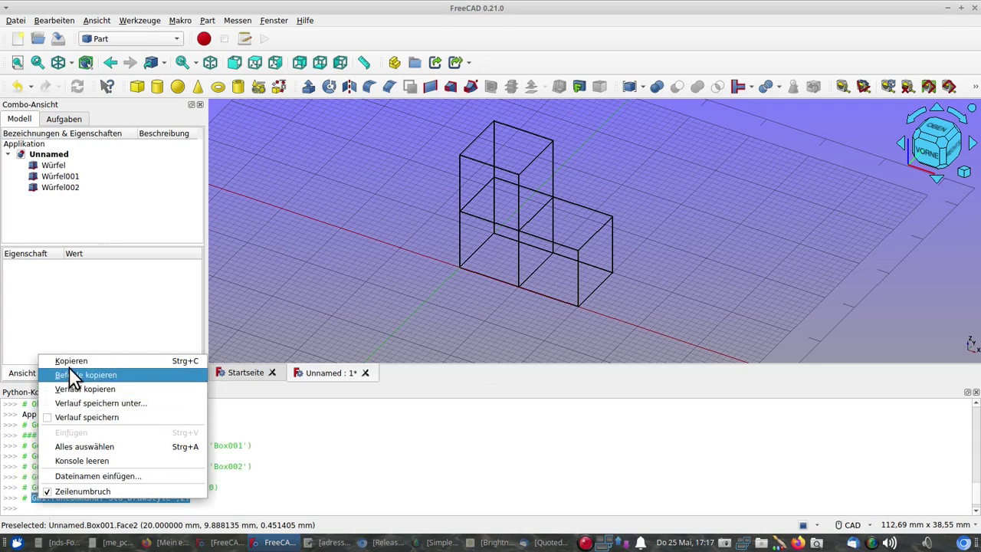
Copy the console command, then create a new macro named drahtgitter via Makro > Makros > Erstellen.
left_click(77, 371)
left_click(196, 26)
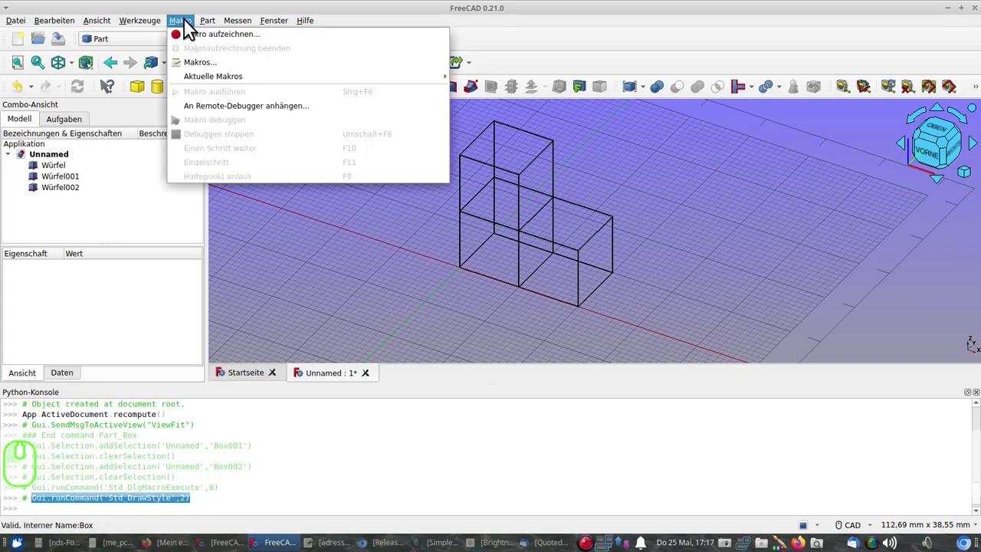
left_click(201, 65)
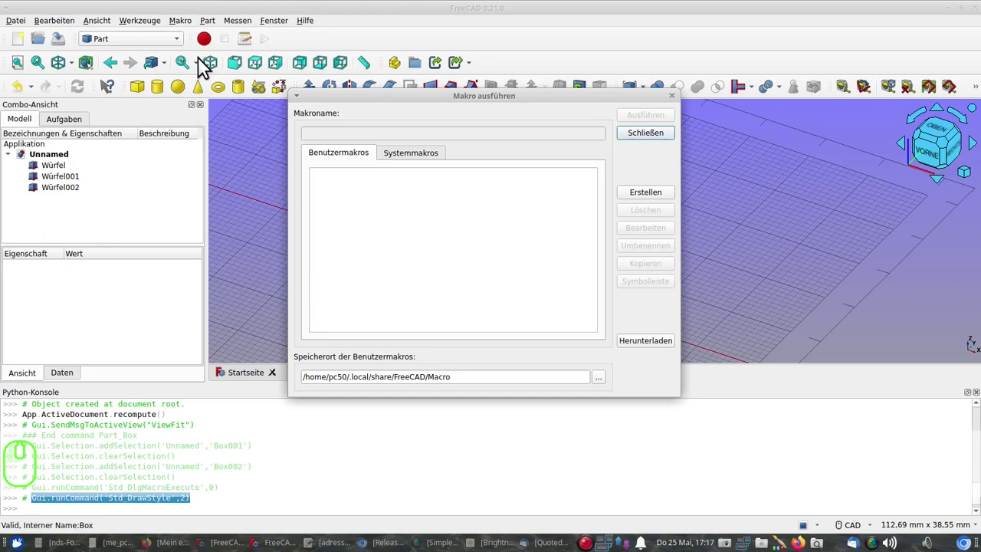
left_click(644, 196)
type("drahtgitter")
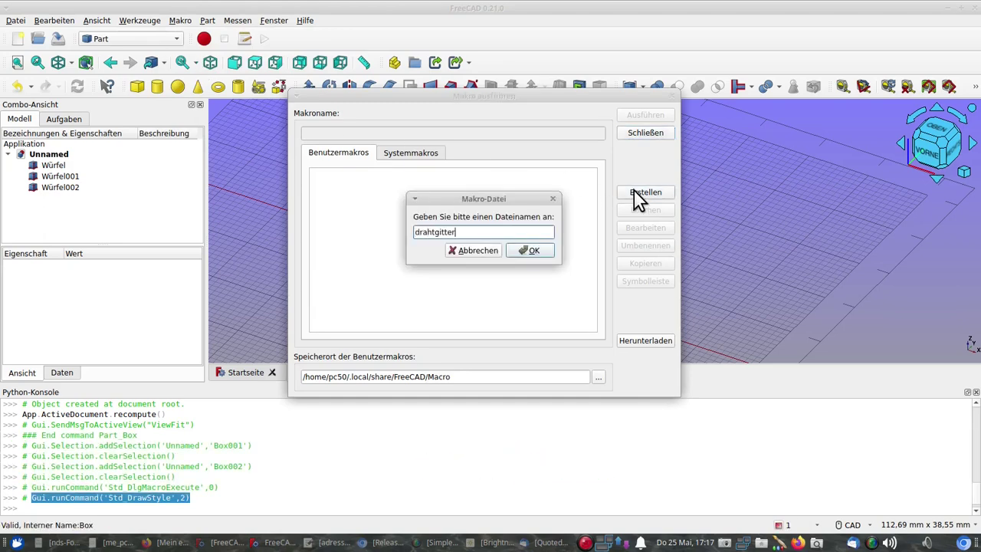
left_click(530, 257)
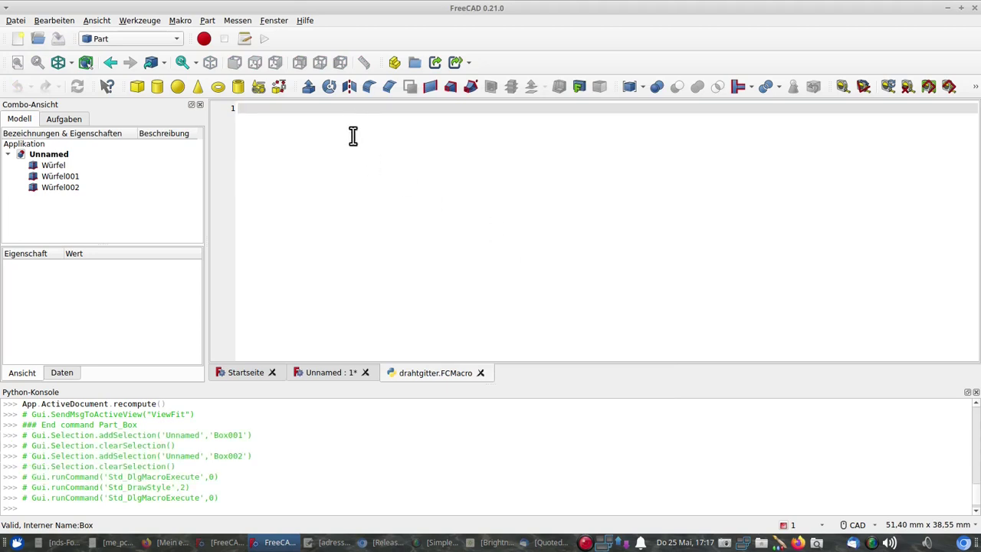
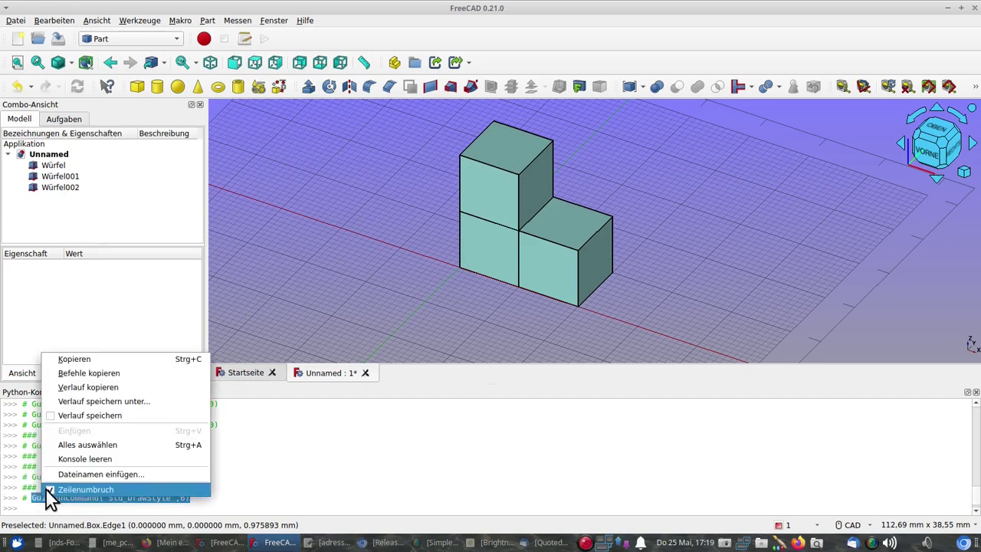
Copy the console command, then create a second macro named drahtgitter-aus via Makros > Erstellen.
left_click(107, 368)
left_click(180, 32)
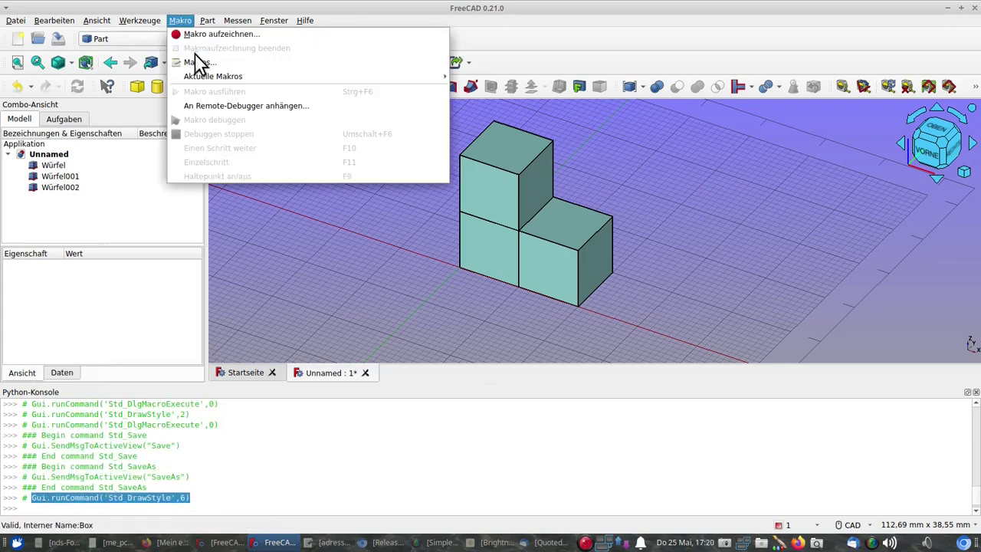
left_click(205, 68)
left_click(647, 201)
type("drahtgitter-aus")
left_click(557, 256)
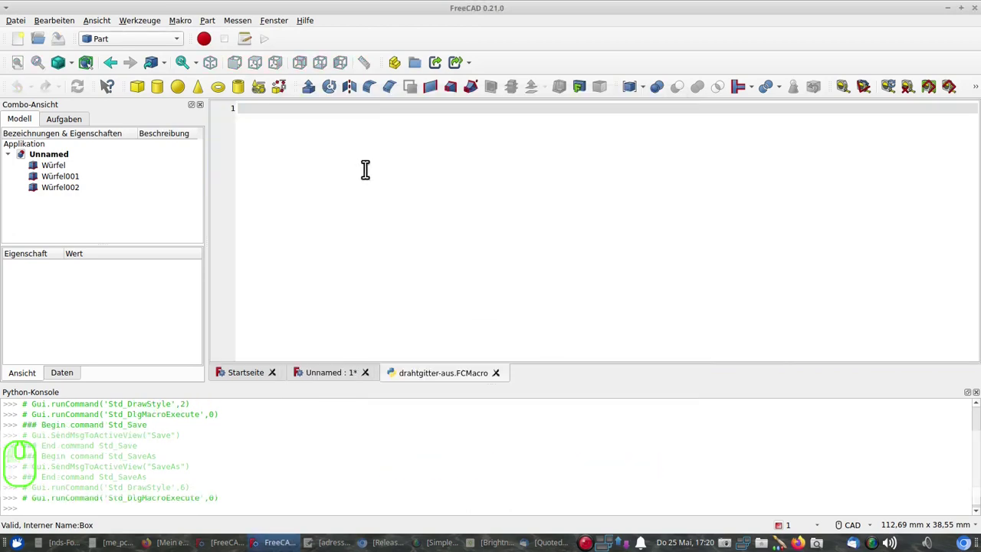
Paste Gui.runCommand('Std_DrawStyle',6) into the drahtgitter-aus macro and close its editor.
right_click(352, 115)
left_click(352, 115)
left_click(371, 179)
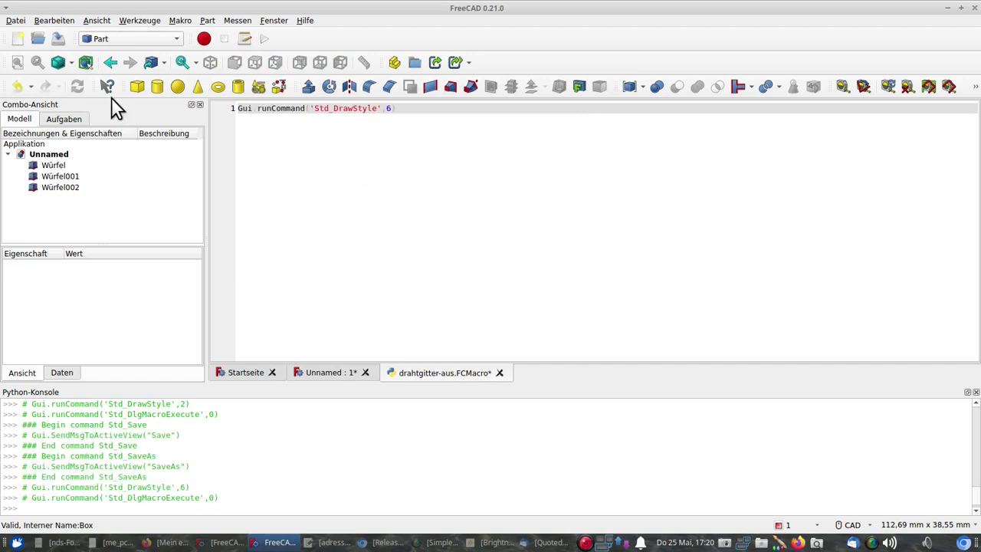
left_click(17, 29)
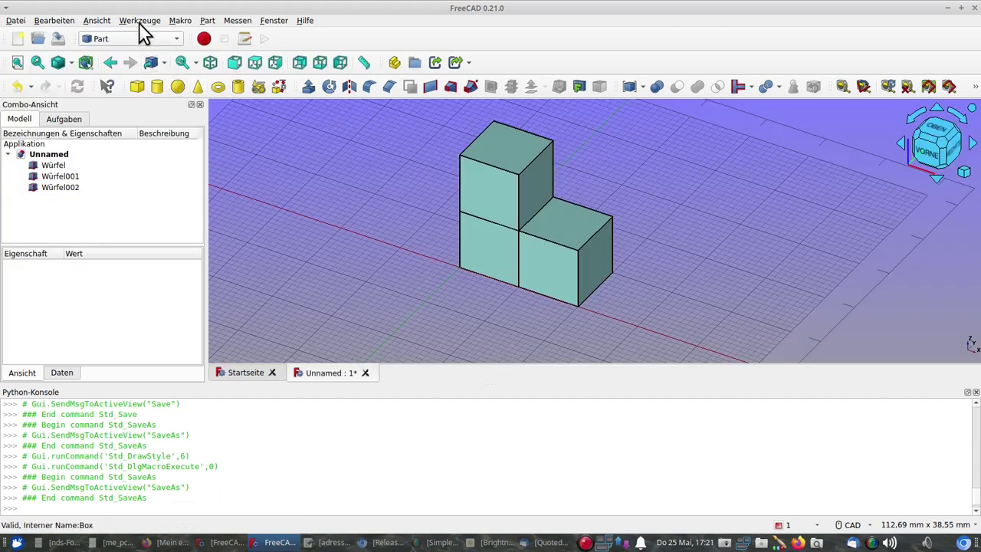
Register drahtgitter-aus as a macro command with shortcut F8 in Werkzeuge > Benutzerdefiniert.
left_click(142, 31)
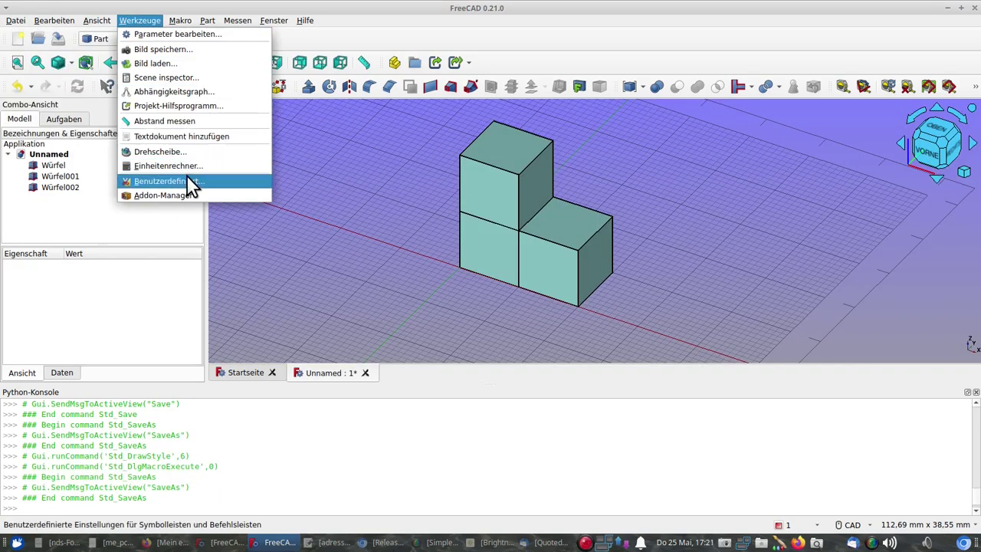
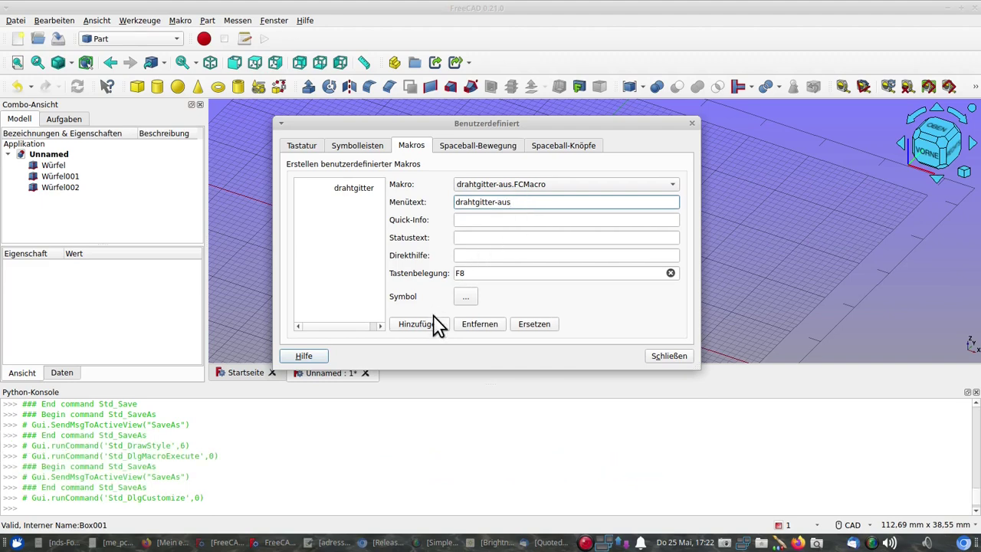
left_click(434, 330)
left_click(371, 195)
left_click(363, 151)
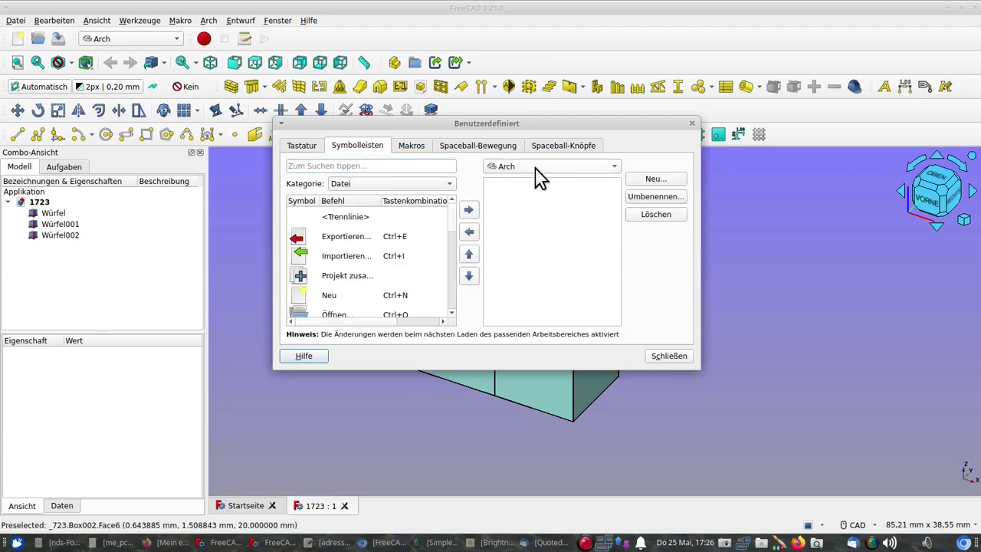
Create a new Global toolbar named Custom1 and show the Makros command category.
left_click(539, 178)
left_click(534, 166)
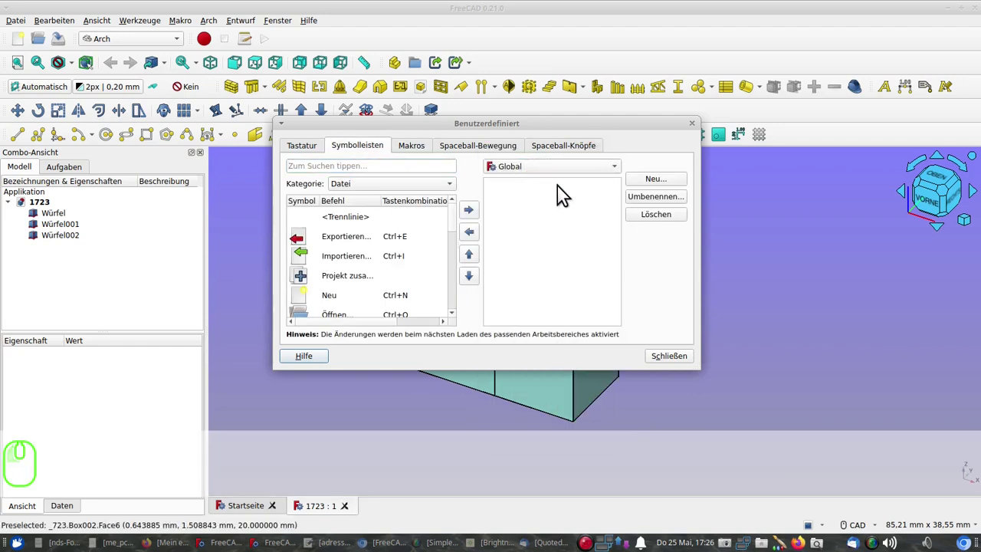
left_click(654, 191)
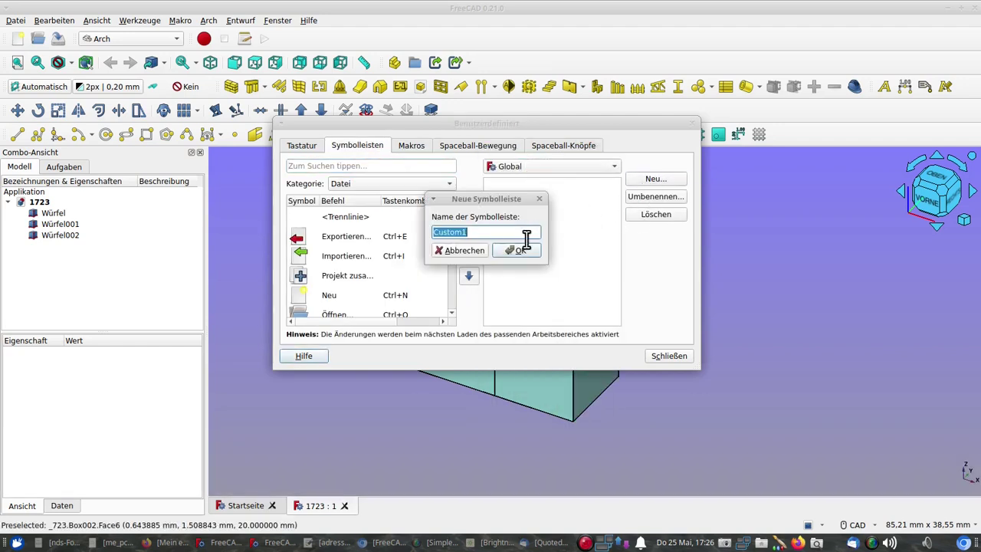
left_click(522, 255)
left_click(449, 190)
left_click(387, 291)
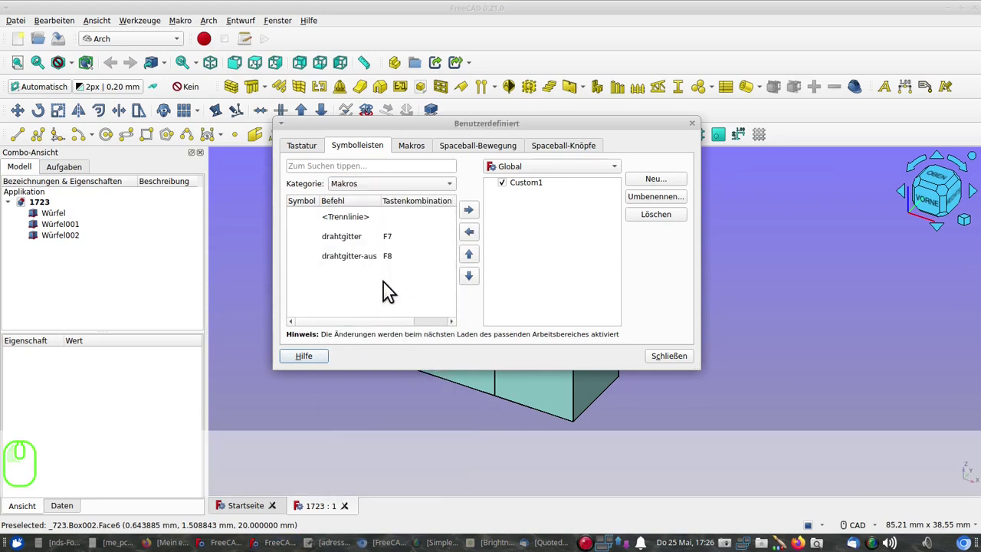
Add drahtgitter and drahtgitter-aus to the Custom1 toolbar, then quit FreeCAD to reload toolbars.
left_click(344, 242)
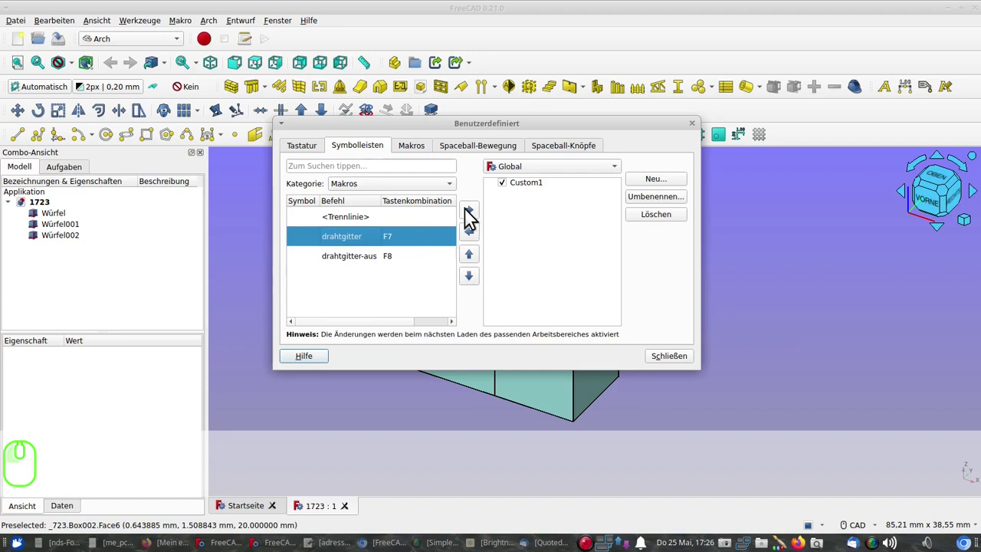
left_click(469, 216)
left_click(392, 265)
left_click(480, 215)
left_click(692, 363)
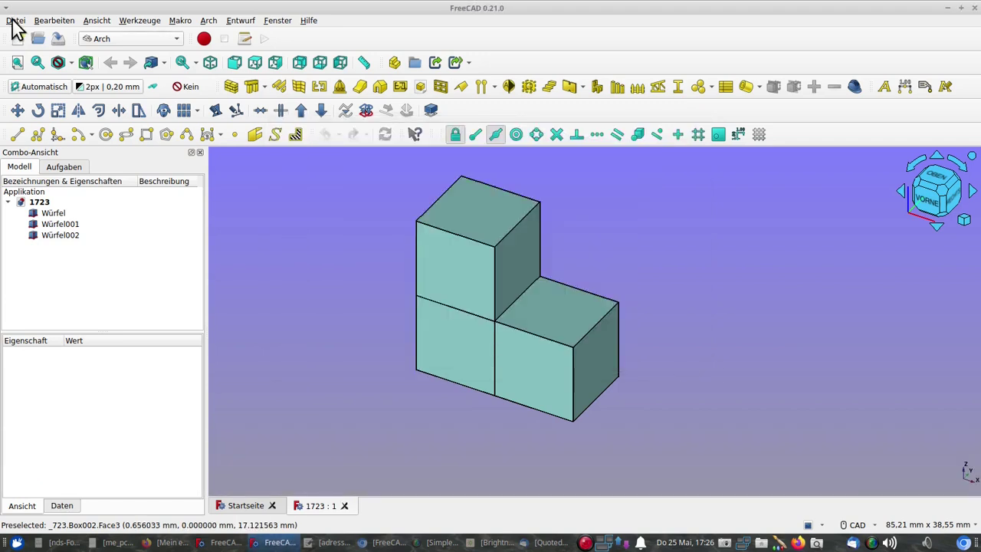
left_click(24, 26)
left_click(80, 288)
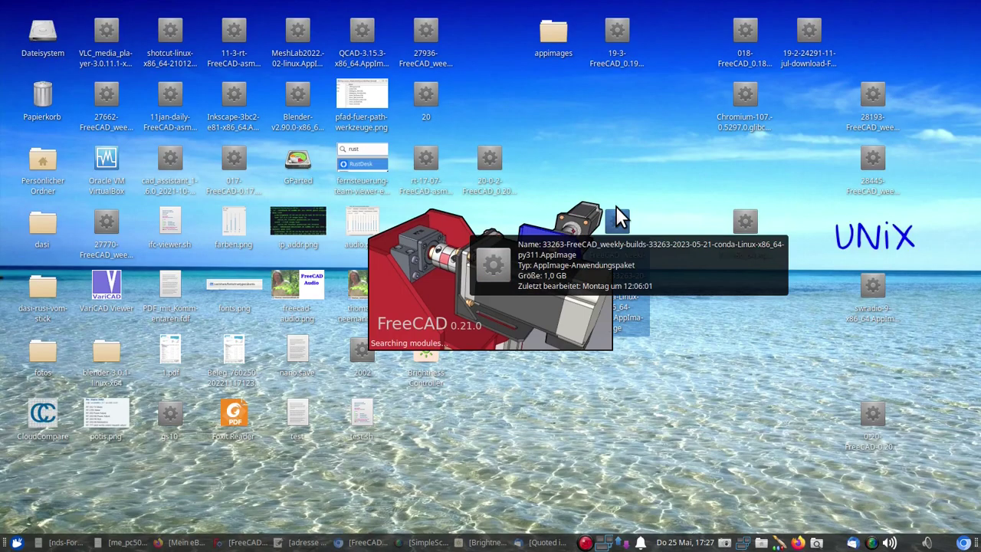
After restart, switch to the Arch workbench where the drahtgitter buttons appear.
left_click(409, 240)
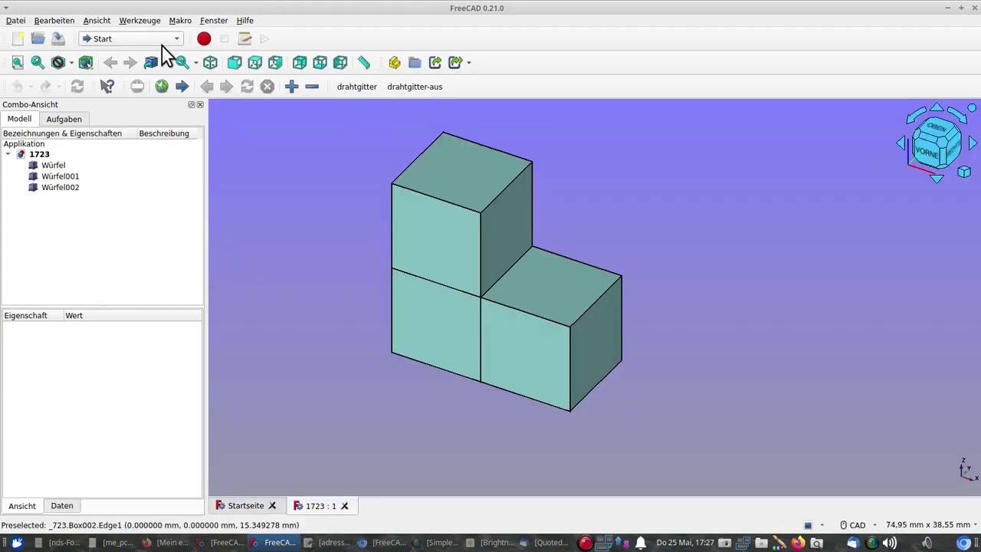
left_click(165, 48)
left_click(142, 16)
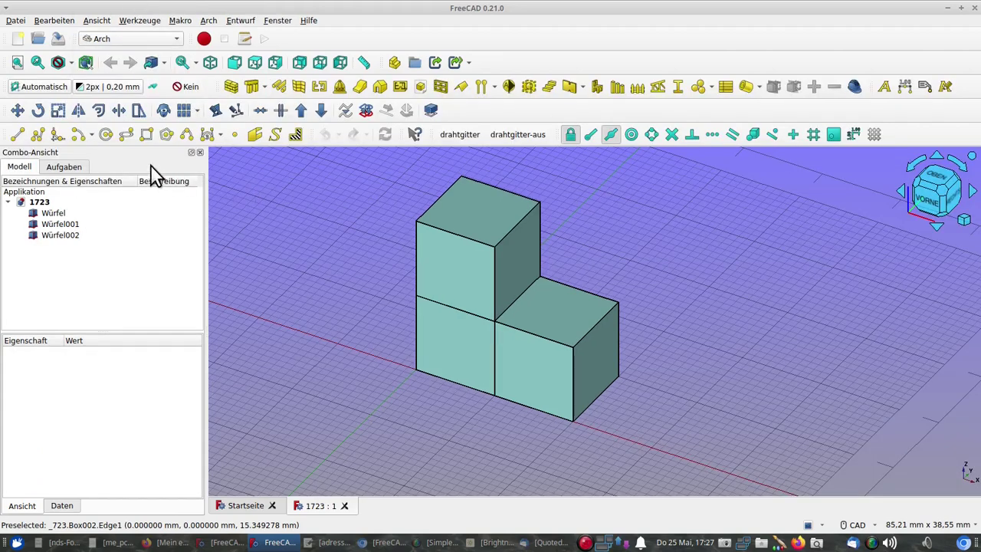
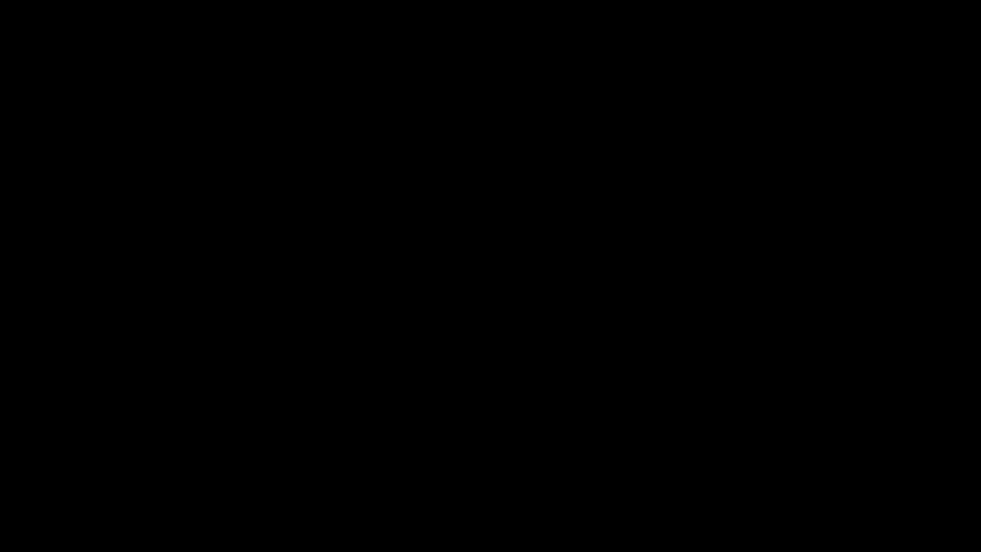
Start a new empty sketch in the Sketcher workbench.
left_click(485, 335)
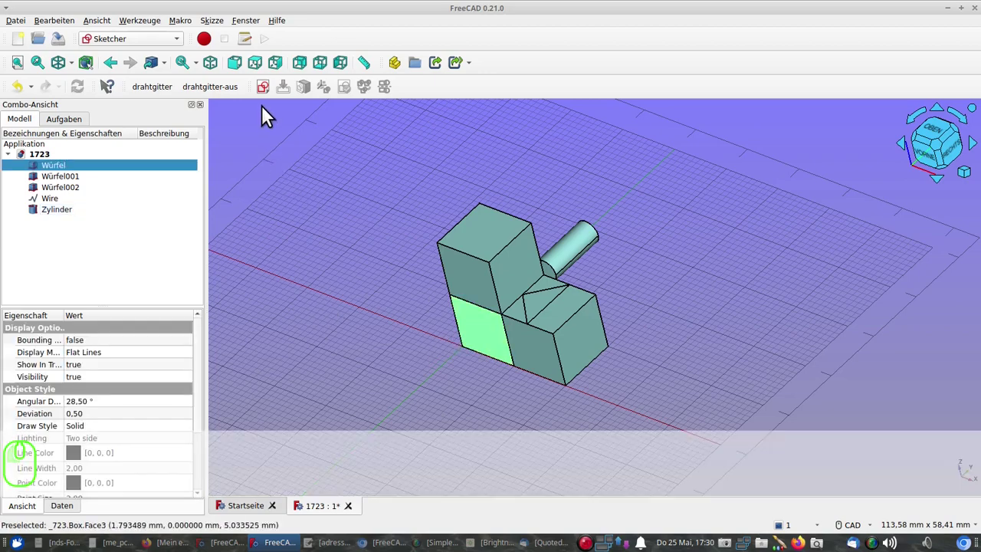